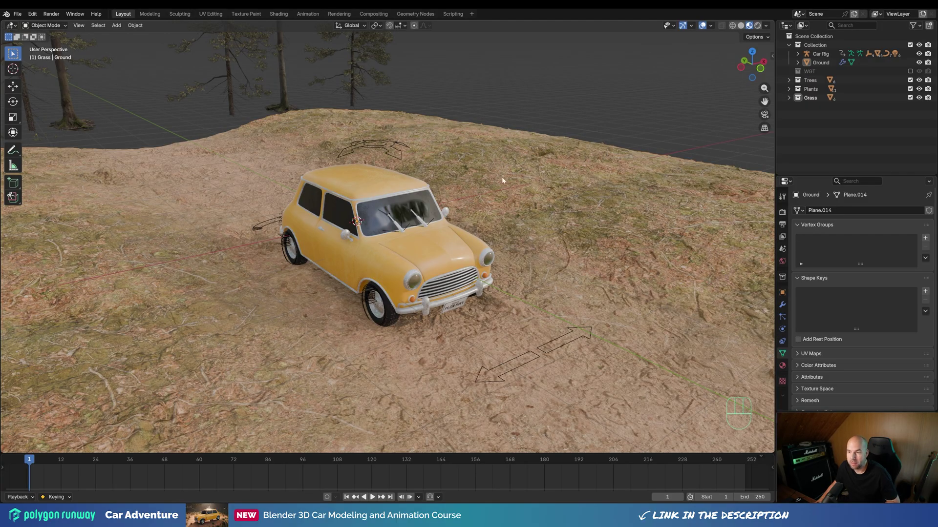
- Select the Ground terrain object and show its Modifier Properties
{"action": "scroll", "scroll_direction": "down", "scroll_amount": 3}
{"action": "scroll", "scroll_direction": "down", "scroll_amount": 3}
{"action": "middle_click", "coordinate": [405, 143]}
{"action": "left_click_drag", "start_coordinate": [442, 154], "coordinate": [455, 194]}
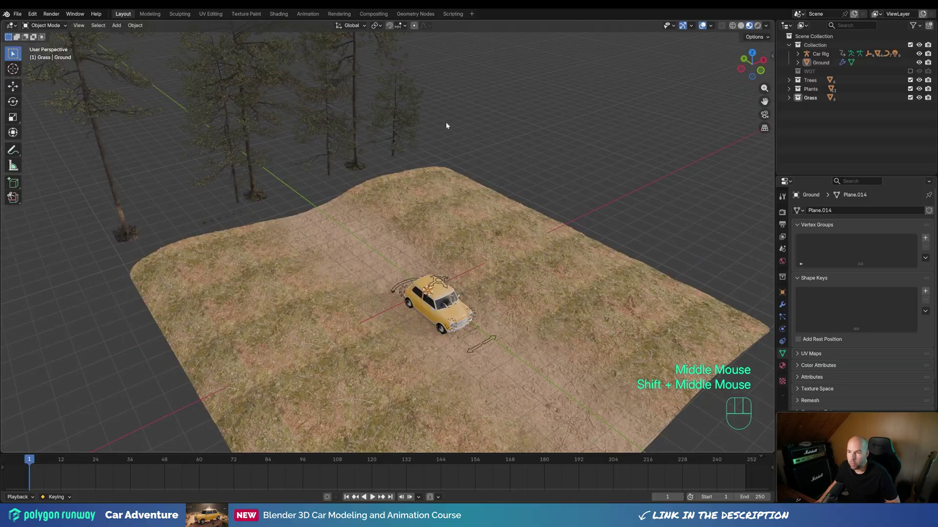
{"action": "left_click_drag", "start_coordinate": [601, 203], "coordinate": [559, 140]}
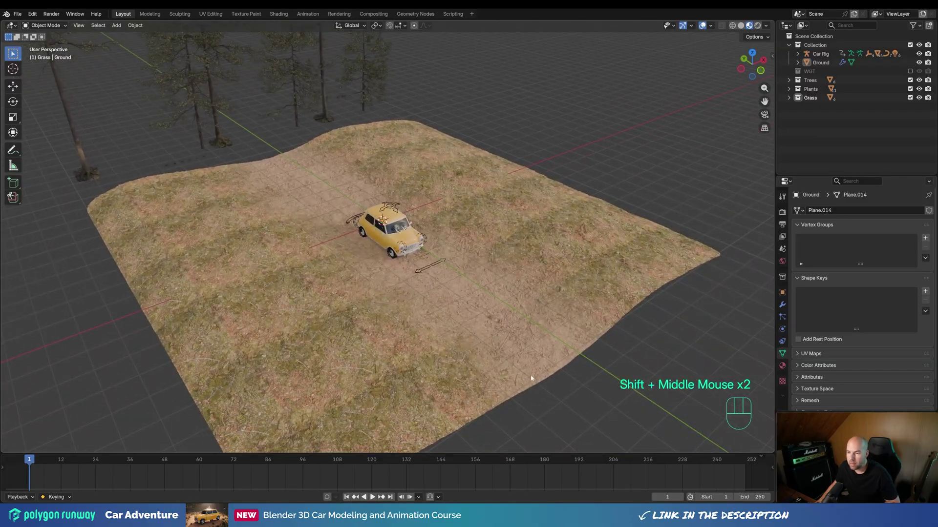
{"action": "scroll", "scroll_direction": "up", "scroll_amount": 3}
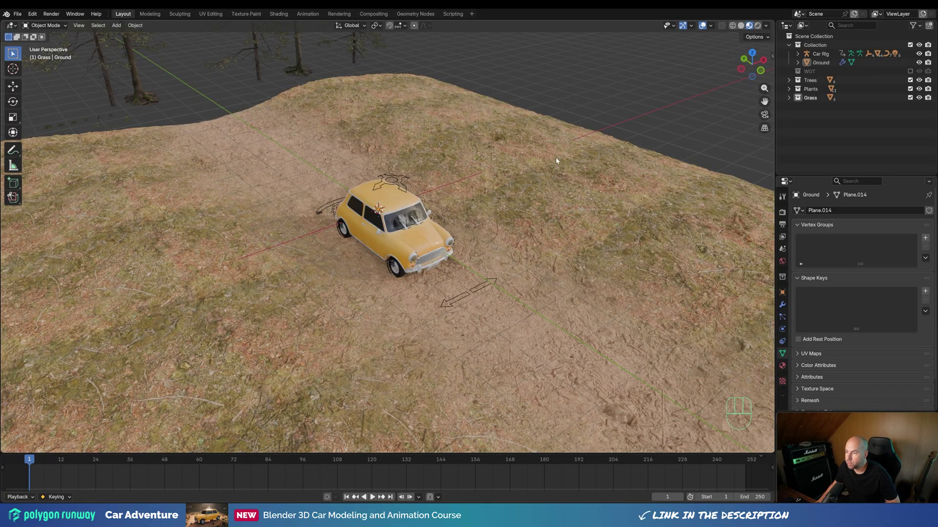
{"action": "left_click", "coordinate": [509, 153]}
{"action": "left_click", "coordinate": [520, 166]}
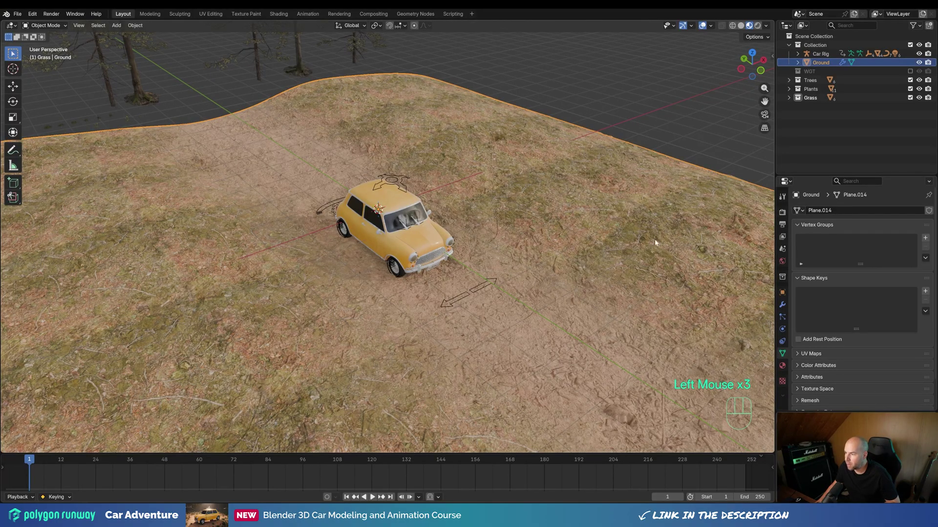
{"action": "left_click", "coordinate": [787, 309]}
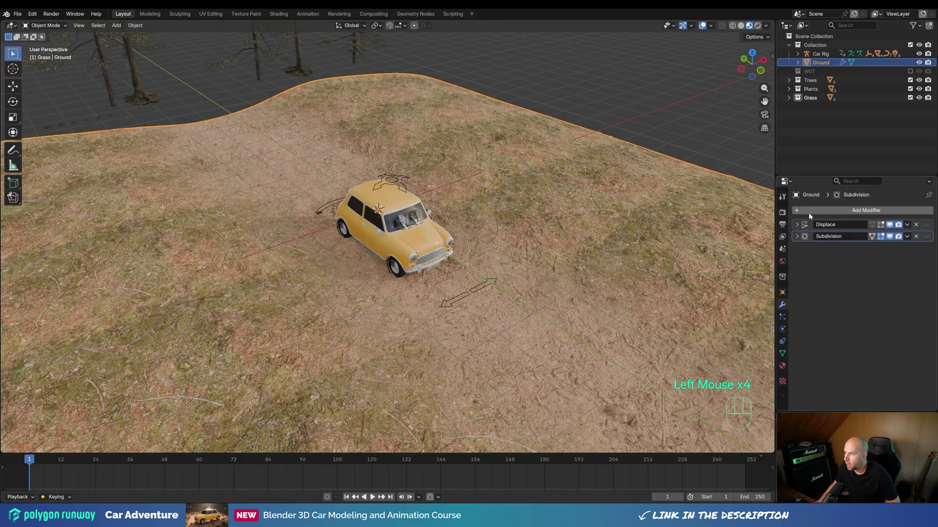
- Add a Scatter on Surface modifier to Ground and move it above the Subdivision modifier
{"action": "left_click_drag", "start_coordinate": [811, 215], "coordinate": [856, 320]}
{"action": "middle_click", "coordinate": [586, 253]}
{"action": "scroll", "scroll_direction": "down", "scroll_amount": 3}
{"action": "scroll", "scroll_direction": "up", "scroll_amount": 3}
{"action": "scroll", "scroll_direction": "down", "scroll_amount": 3}
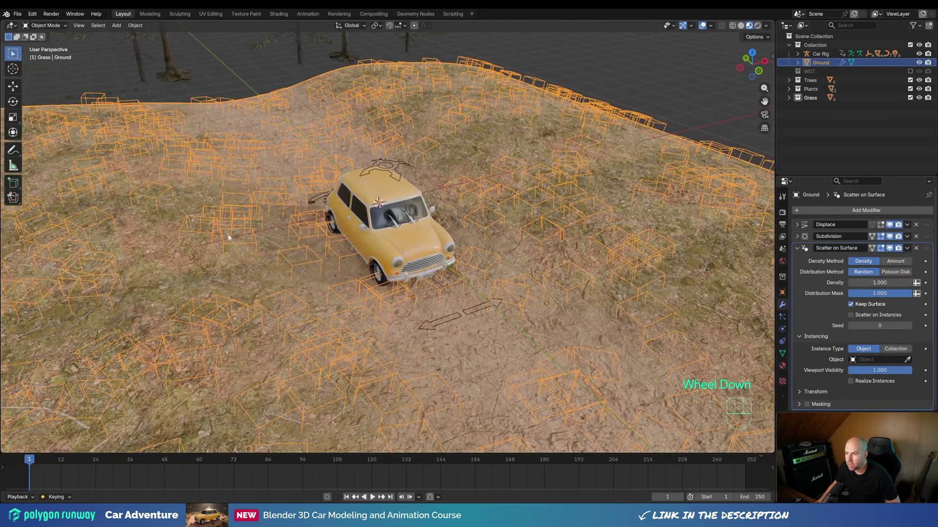
{"action": "left_click_drag", "start_coordinate": [477, 313], "coordinate": [470, 300]}
{"action": "scroll", "scroll_direction": "up", "scroll_amount": 3}
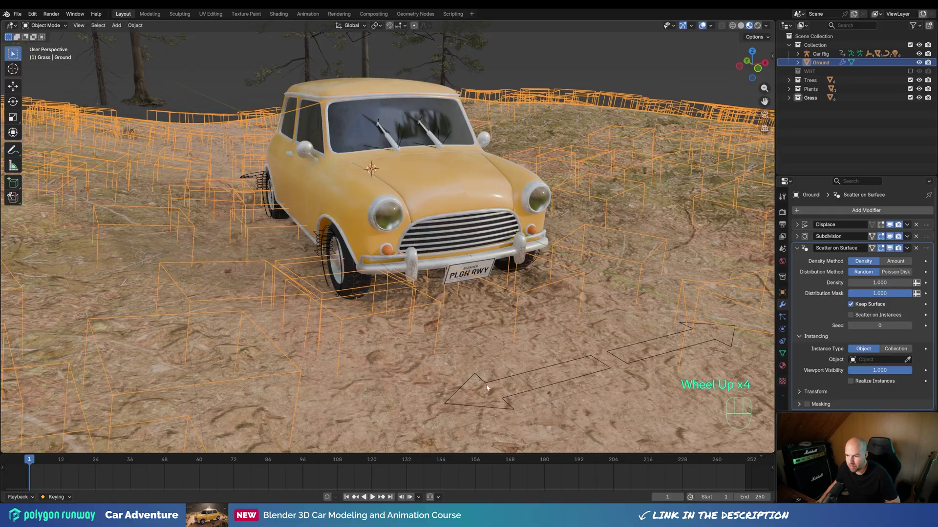
{"action": "scroll", "scroll_direction": "down", "scroll_amount": 3}
{"action": "left_click_drag", "start_coordinate": [930, 249], "coordinate": [930, 236]}
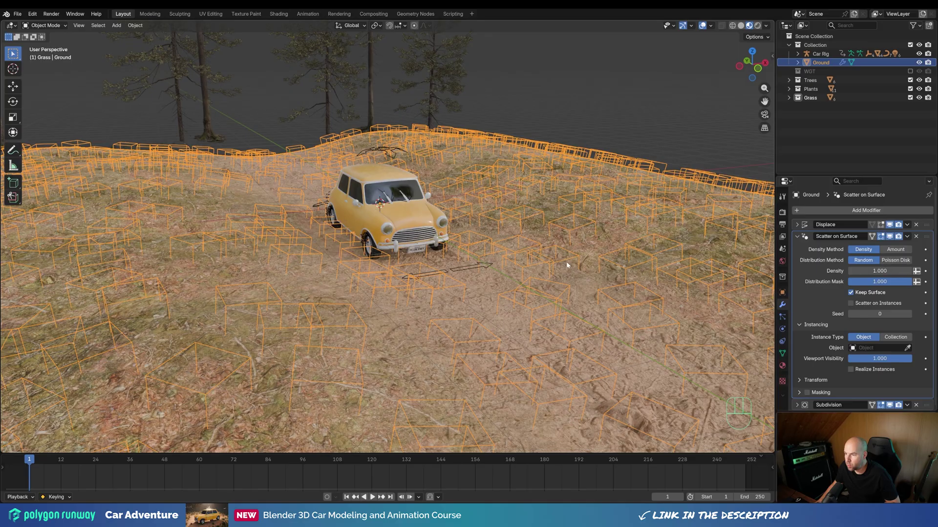
{"action": "key", "text": "Tab"}
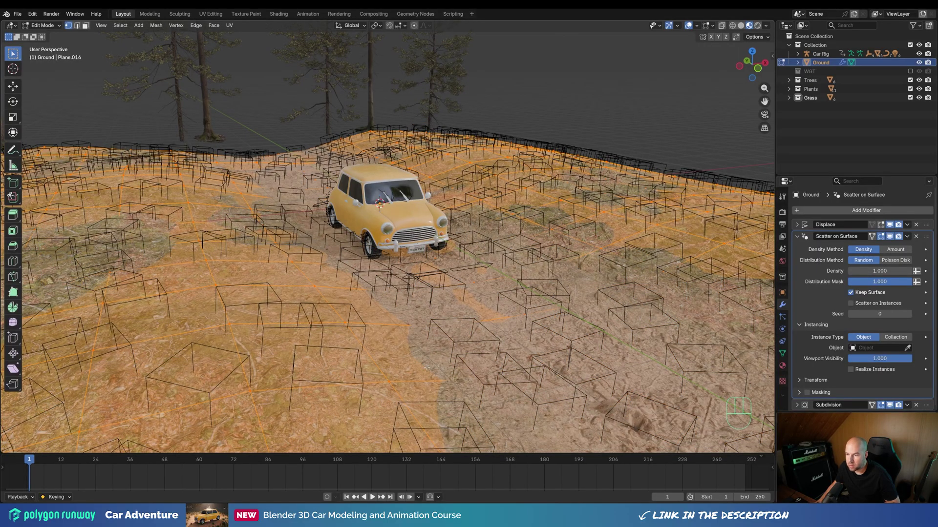
{"action": "key", "text": "Tab"}
{"action": "middle_click", "coordinate": [531, 229]}
{"action": "scroll", "scroll_direction": "down", "scroll_amount": 3}
{"action": "middle_click", "coordinate": [533, 240]}
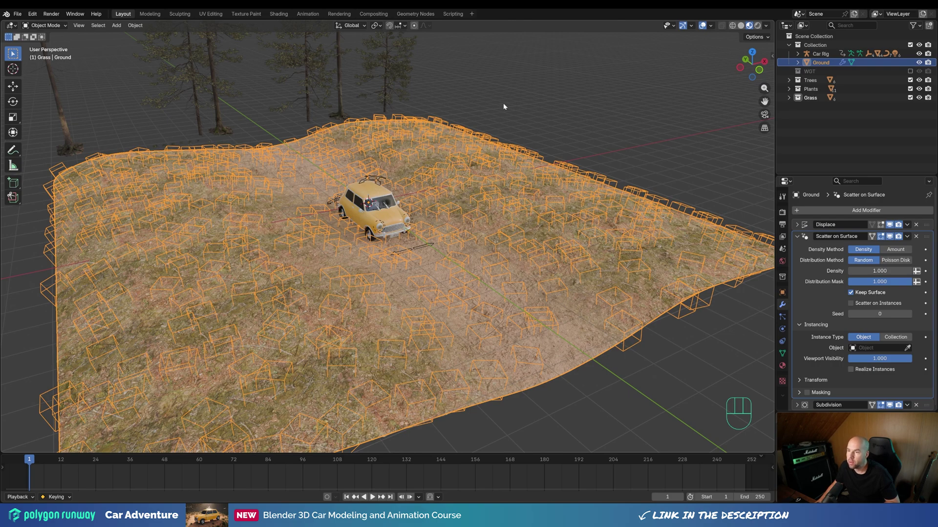
{"action": "middle_click", "coordinate": [497, 129]}
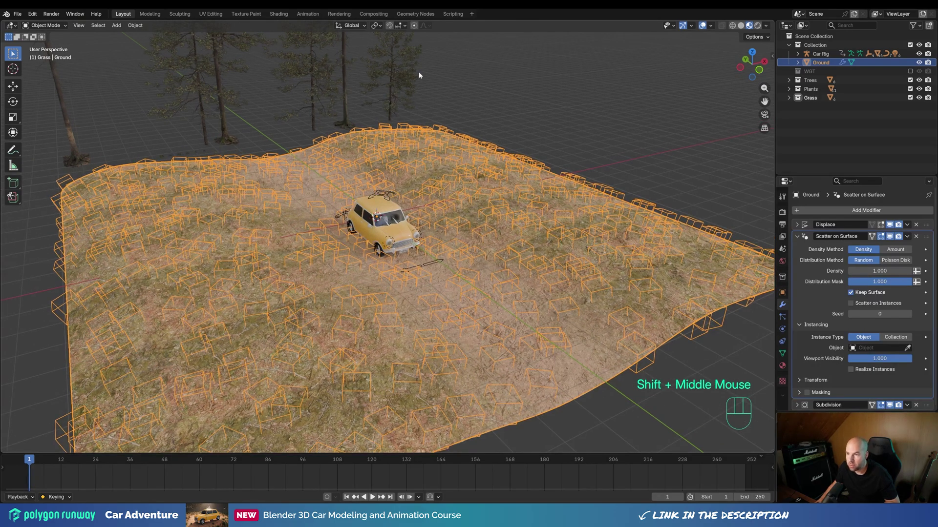
{"action": "scroll", "scroll_direction": "down", "scroll_amount": 3}
{"action": "scroll", "scroll_direction": "down", "scroll_amount": 3}
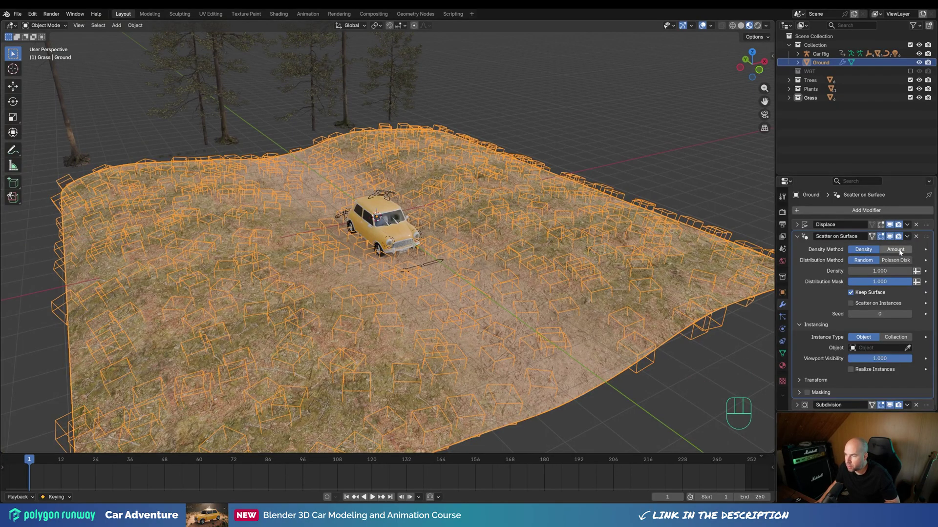
- Switch the scatter's Density Method to Amount so it places 30 cubes
{"action": "left_click", "coordinate": [901, 252]}
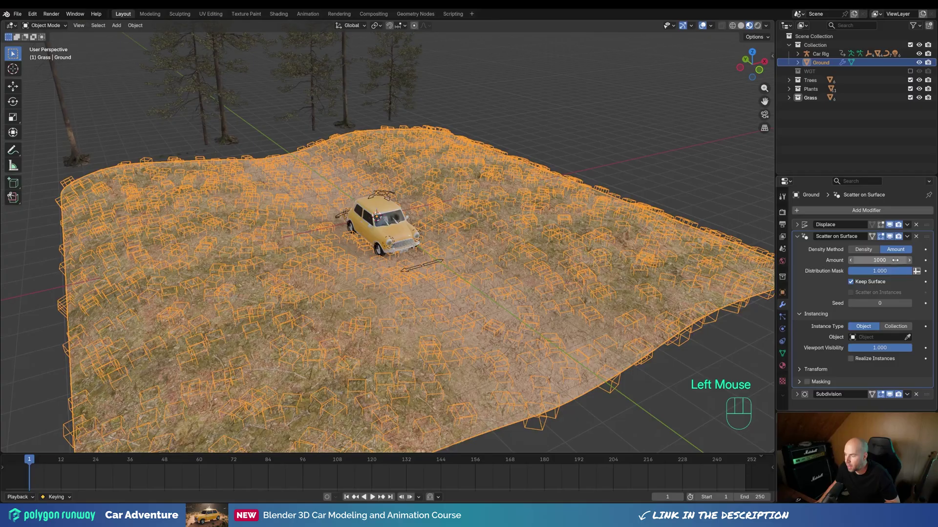
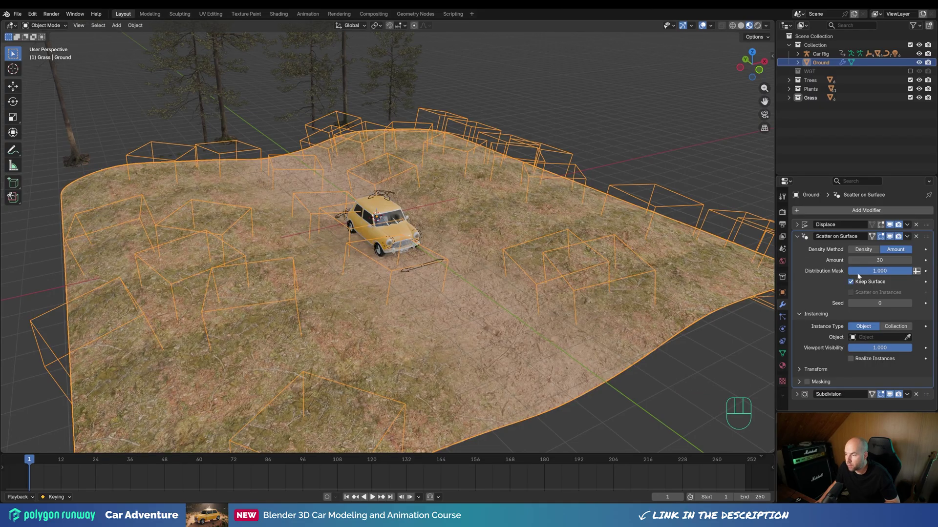
{"action": "scroll", "scroll_direction": "down", "scroll_amount": 3}
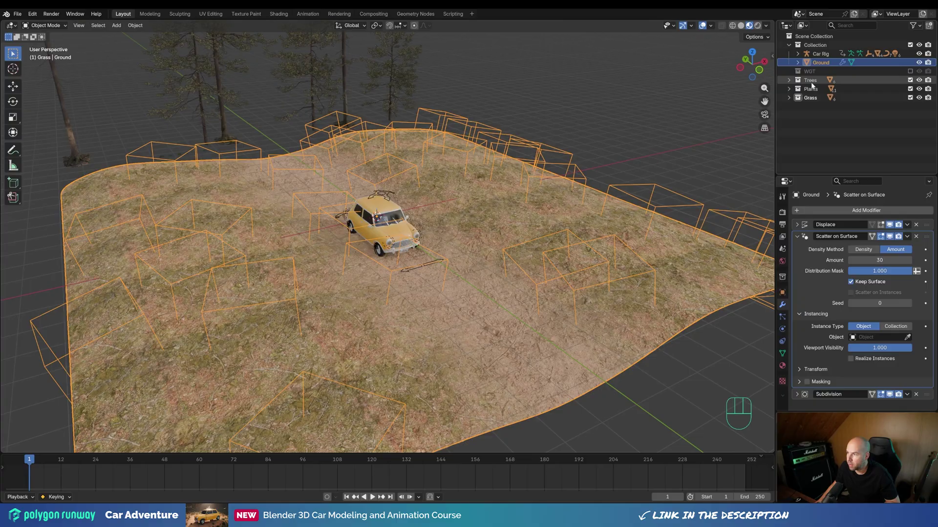
- Set Instance Type to Collection and assign the Trees collection from the Outliner
{"action": "left_click", "coordinate": [792, 81]}
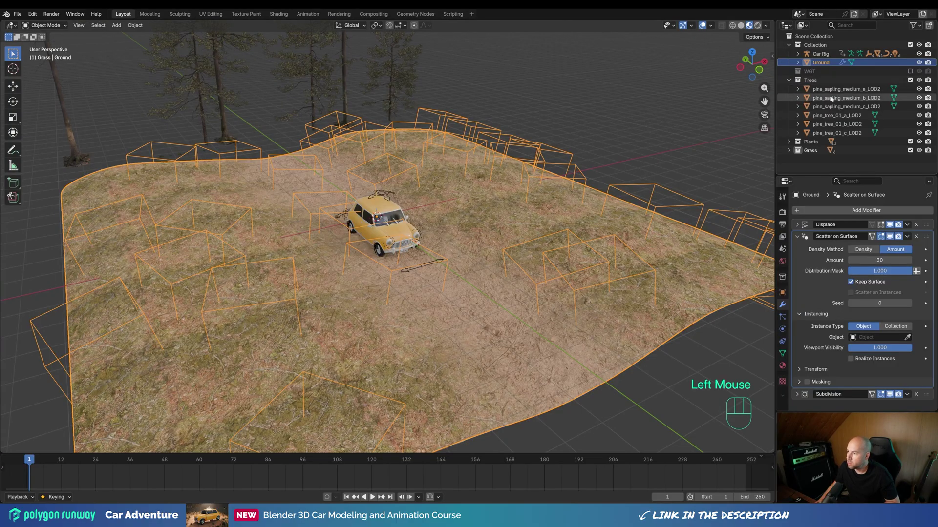
{"action": "left_click", "coordinate": [791, 82]}
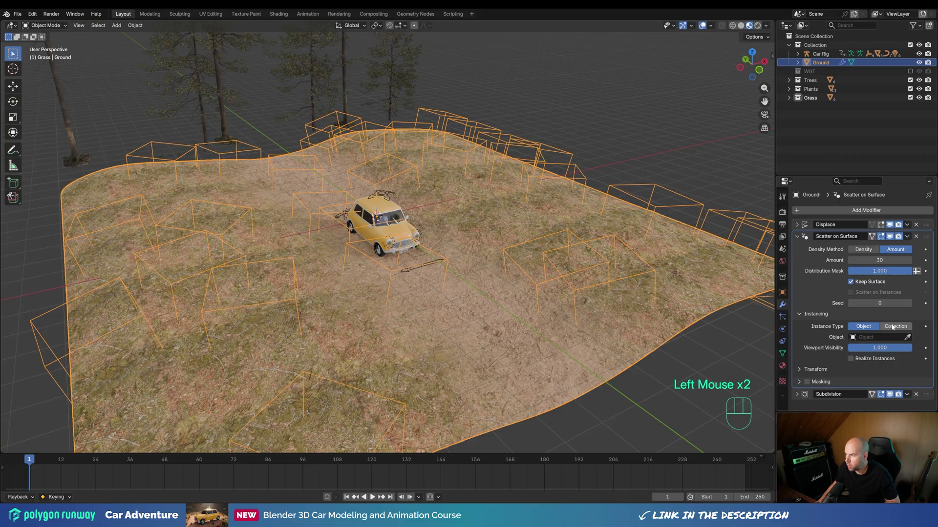
{"action": "left_click", "coordinate": [894, 326]}
{"action": "left_click_drag", "start_coordinate": [873, 339], "coordinate": [881, 373]}
- Orbit around the tree-covered terrain and peek at the Trees collection contents
{"action": "middle_click", "coordinate": [573, 237]}
{"action": "scroll", "scroll_direction": "down", "scroll_amount": 3}
{"action": "scroll", "scroll_direction": "down", "scroll_amount": 3}
{"action": "scroll", "scroll_direction": "up", "scroll_amount": 3}
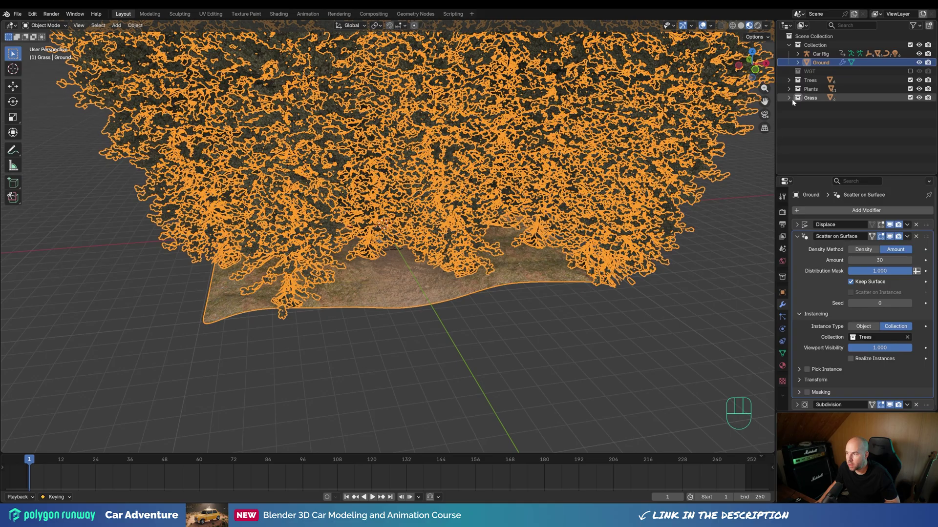
{"action": "left_click", "coordinate": [793, 83]}
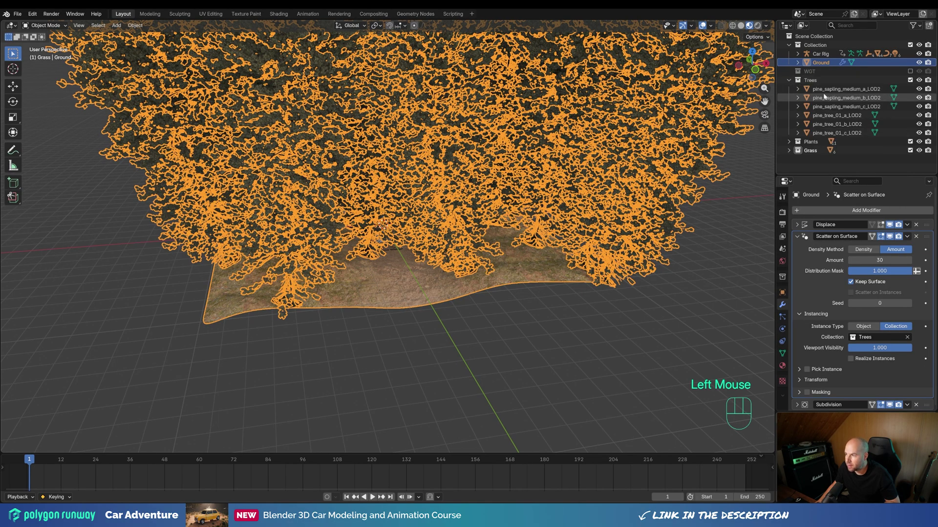
{"action": "left_click", "coordinate": [790, 83]}
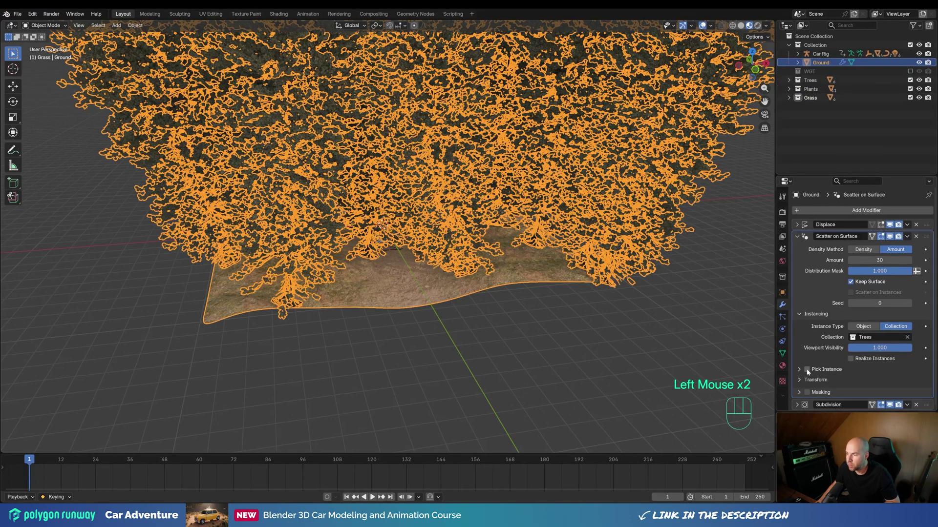
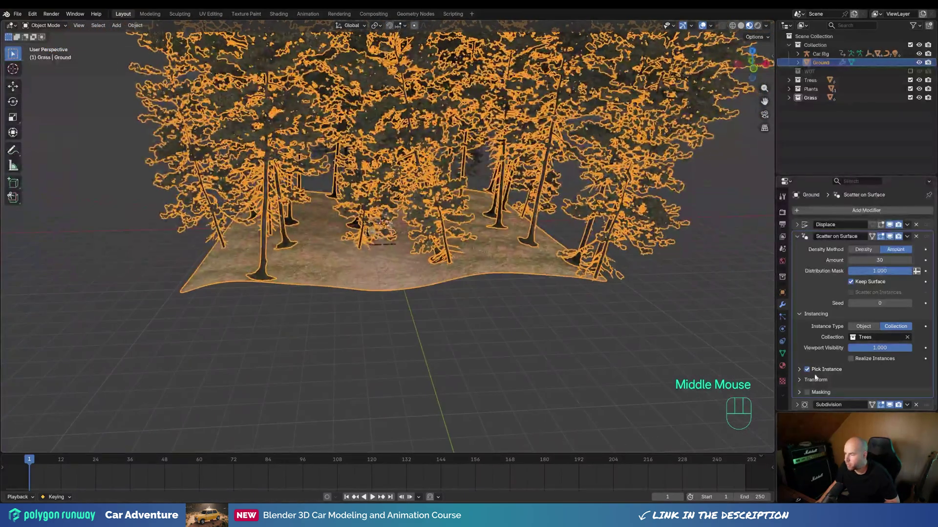
- Toggle Reset Transform off and back on, then expand the scatter's Transform settings
{"action": "scroll", "scroll_direction": "down", "scroll_amount": 3}
{"action": "left_click", "coordinate": [800, 372]}
{"action": "scroll", "scroll_direction": "down", "scroll_amount": 3}
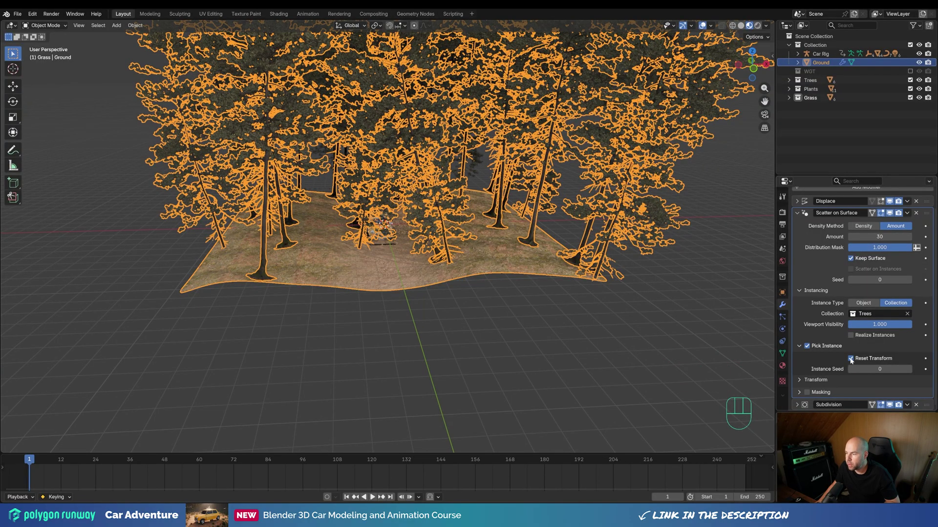
{"action": "left_click", "coordinate": [852, 360]}
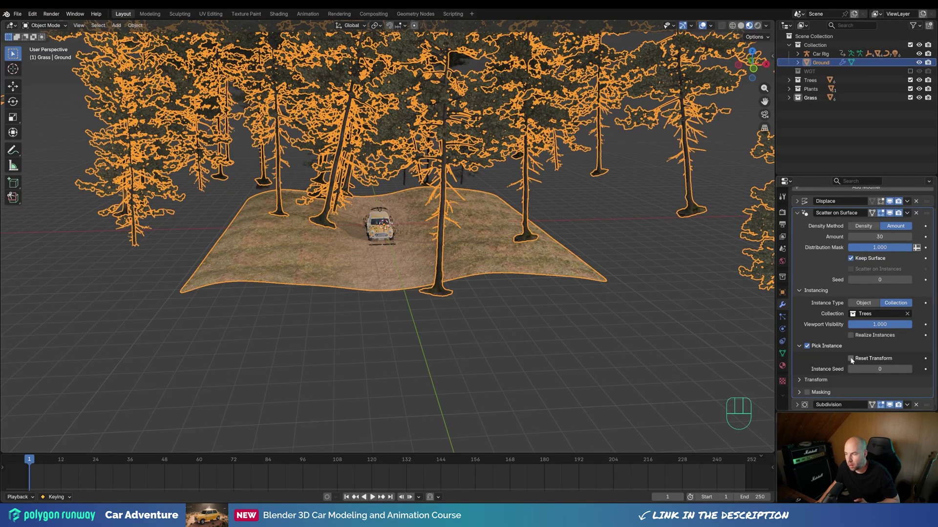
{"action": "left_click", "coordinate": [853, 360]}
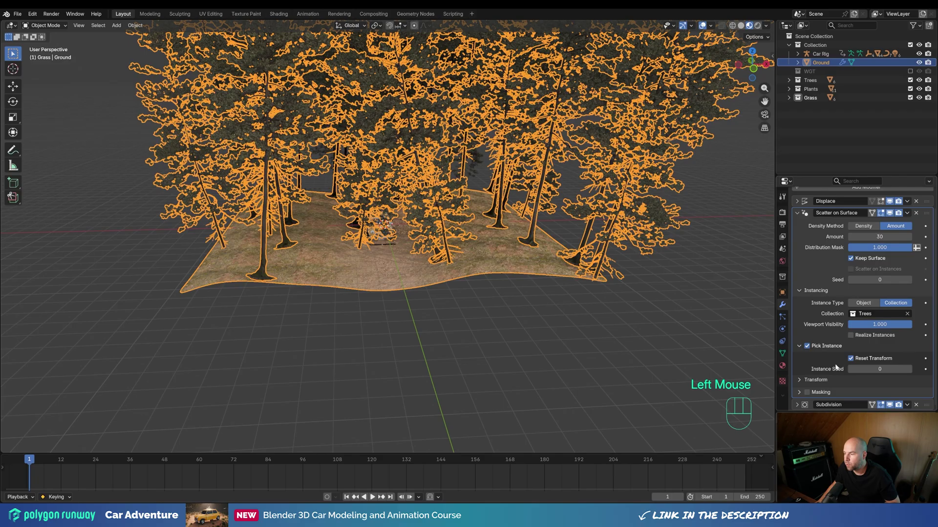
{"action": "left_click", "coordinate": [800, 351]}
{"action": "left_click", "coordinate": [800, 383]}
- Uncheck Align Rotation so the trees stand upright, checking the trunks from ground level
{"action": "scroll", "scroll_direction": "down", "scroll_amount": 3}
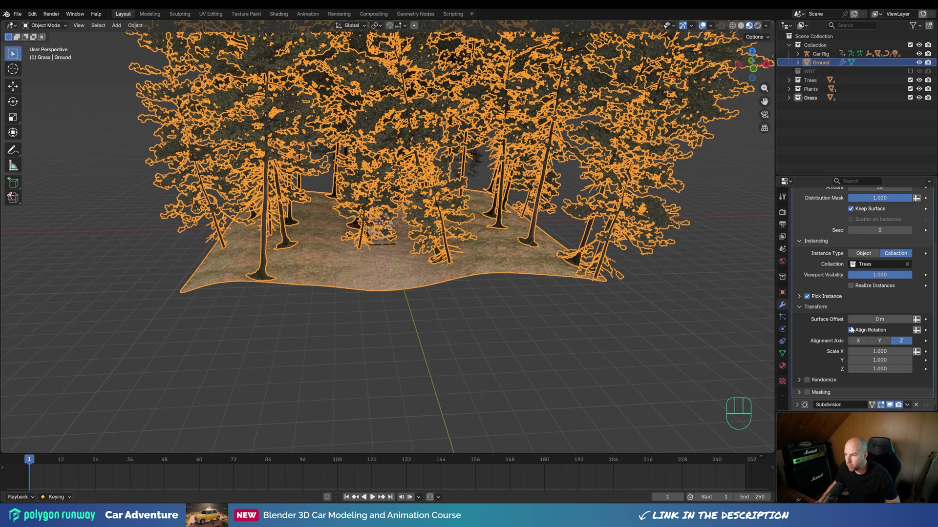
{"action": "middle_click", "coordinate": [513, 267]}
{"action": "scroll", "scroll_direction": "up", "scroll_amount": 3}
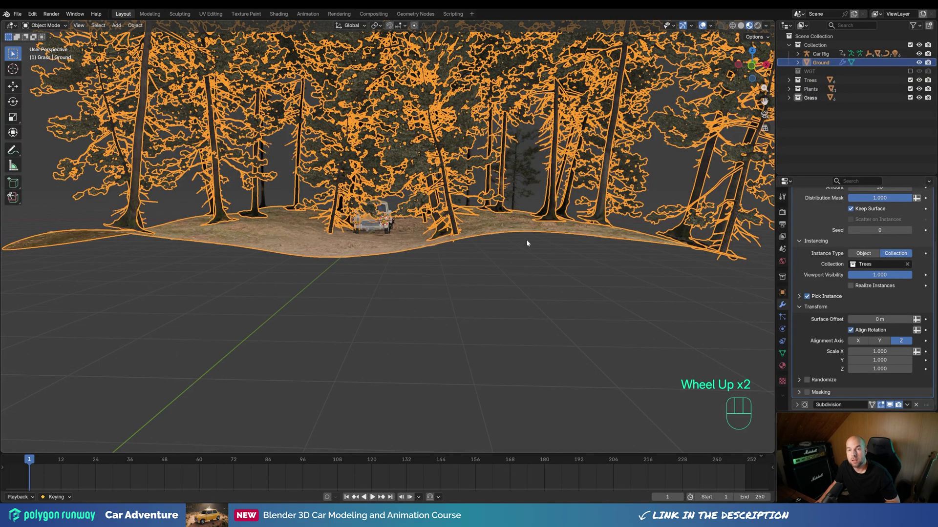
{"action": "middle_click", "coordinate": [547, 243]}
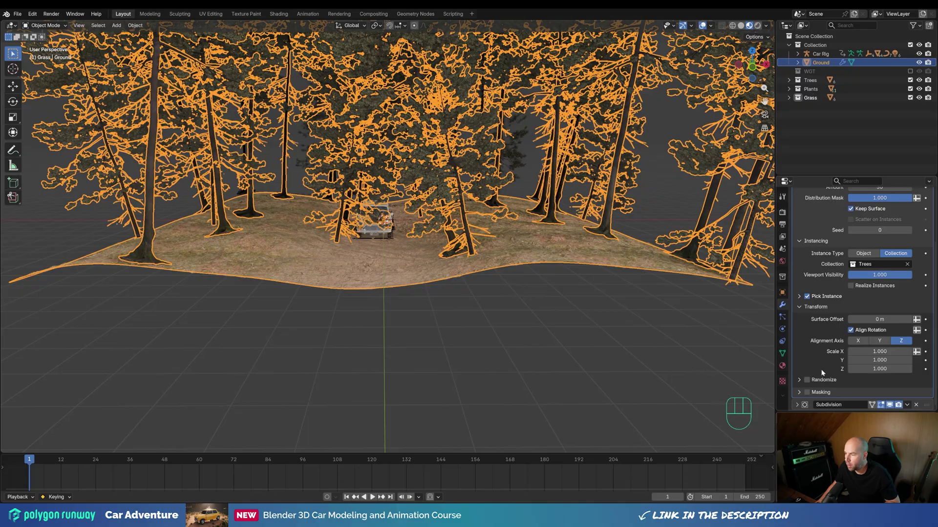
{"action": "left_click", "coordinate": [852, 332]}
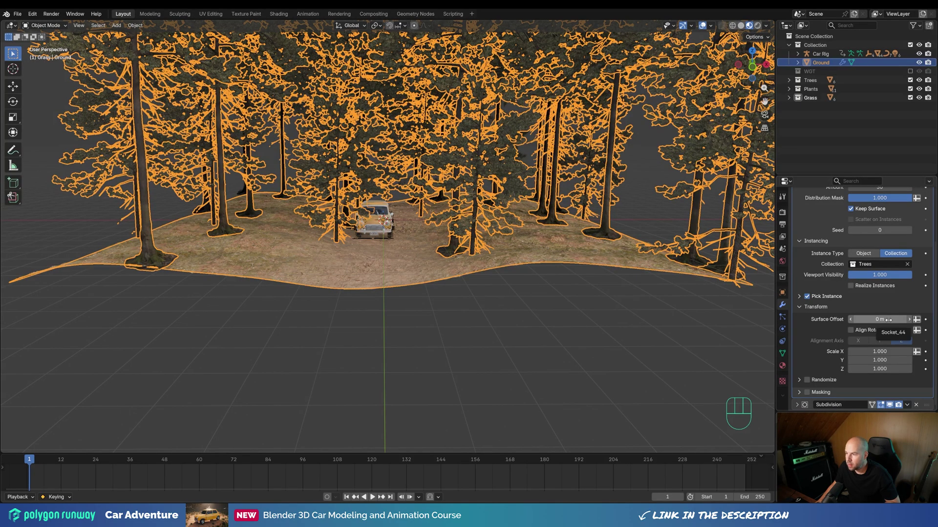
{"action": "scroll", "scroll_direction": "up", "scroll_amount": 3}
{"action": "left_click_drag", "start_coordinate": [406, 277], "coordinate": [430, 272]}
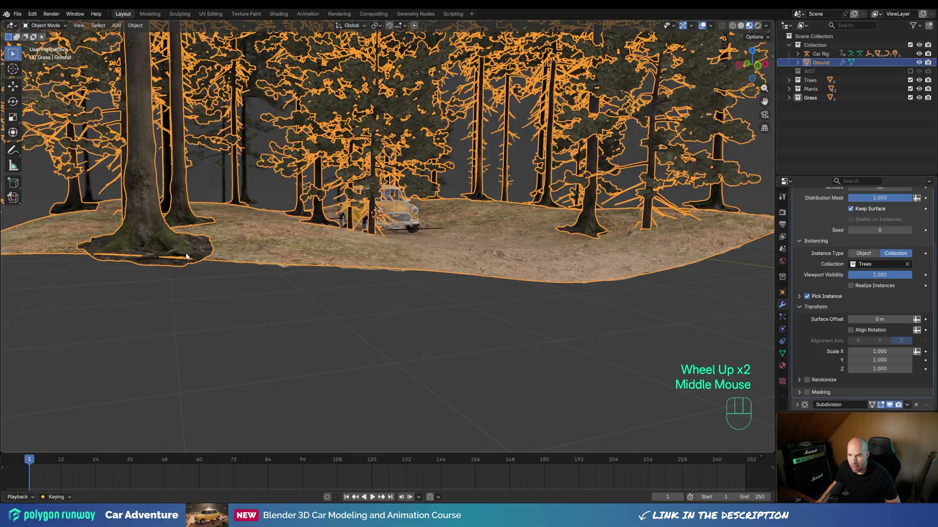
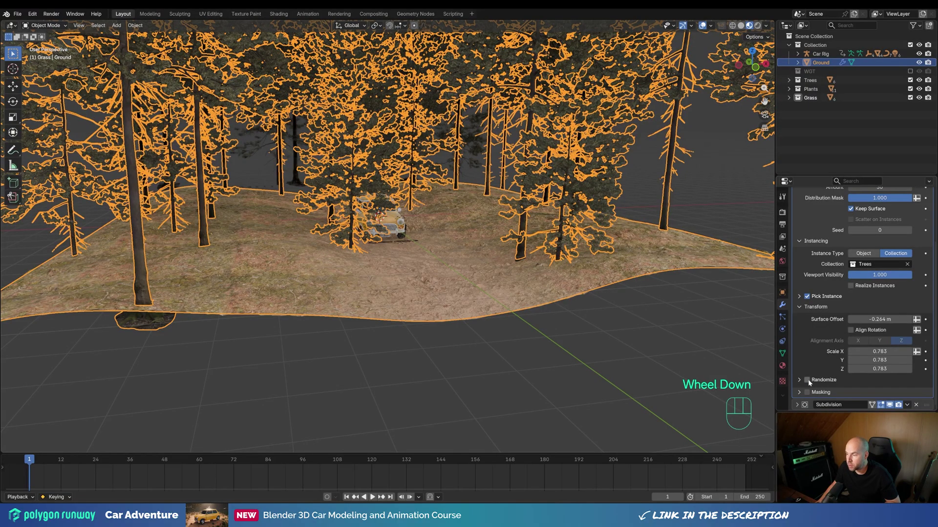
- Enable Randomize for rotation Z 360° and scale, trying several randomization seeds
{"action": "left_click", "coordinate": [810, 381]}
{"action": "left_click", "coordinate": [801, 381]}
{"action": "scroll", "scroll_direction": "down", "scroll_amount": 3}
{"action": "scroll", "scroll_direction": "down", "scroll_amount": 3}
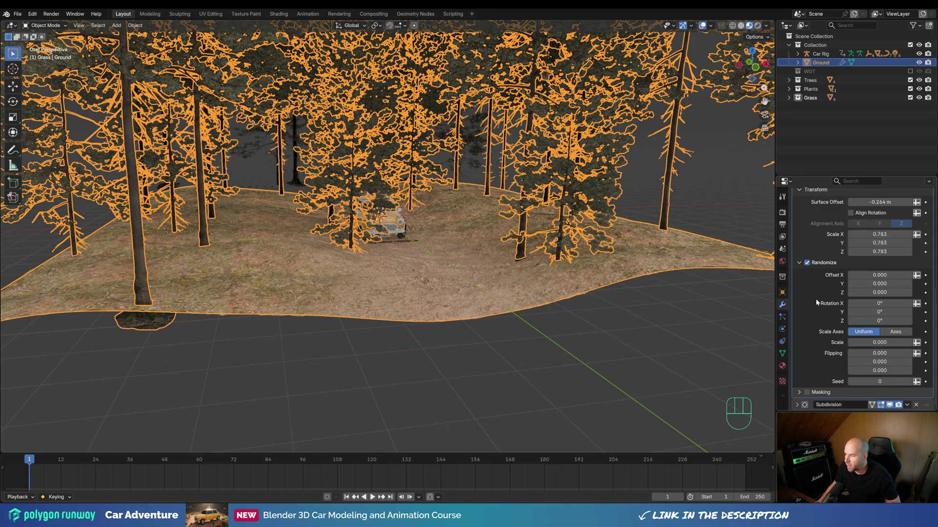
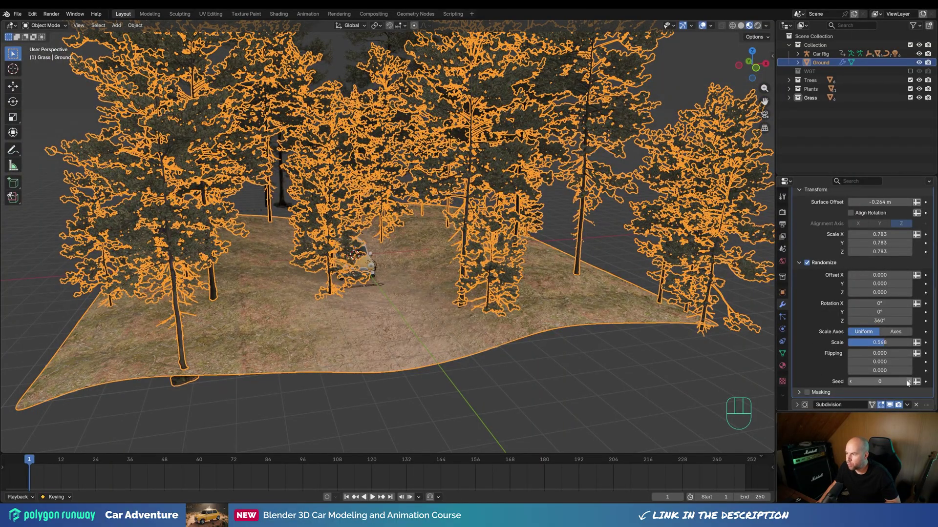
{"action": "left_click", "coordinate": [911, 383]}
{"action": "left_click", "coordinate": [911, 384]}
{"action": "left_click", "coordinate": [911, 384]}
{"action": "left_click", "coordinate": [851, 382]}
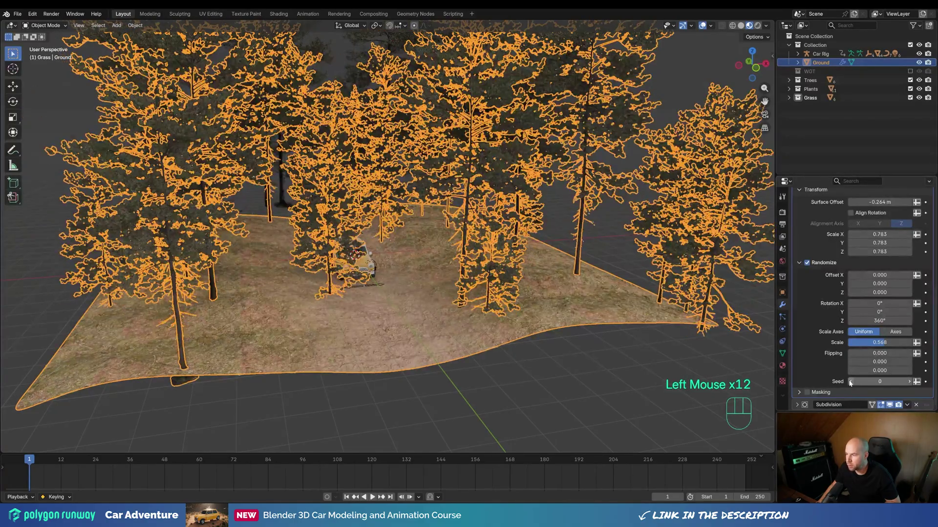
- Collapse the transform settings and cycle the distribution Seed to settle on a tree layout
{"action": "scroll", "scroll_direction": "up", "scroll_amount": 3}
{"action": "scroll", "scroll_direction": "down", "scroll_amount": 3}
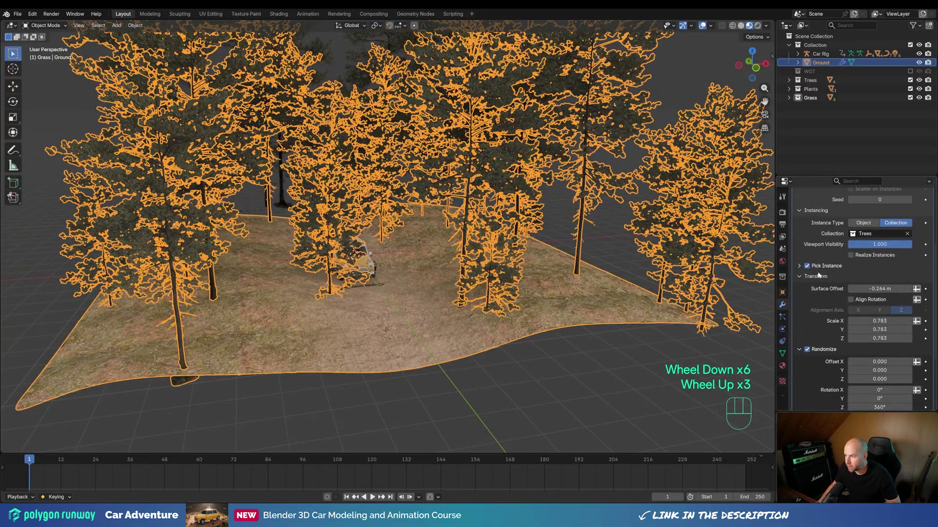
{"action": "left_click", "coordinate": [801, 280]}
{"action": "scroll", "scroll_direction": "up", "scroll_amount": 3}
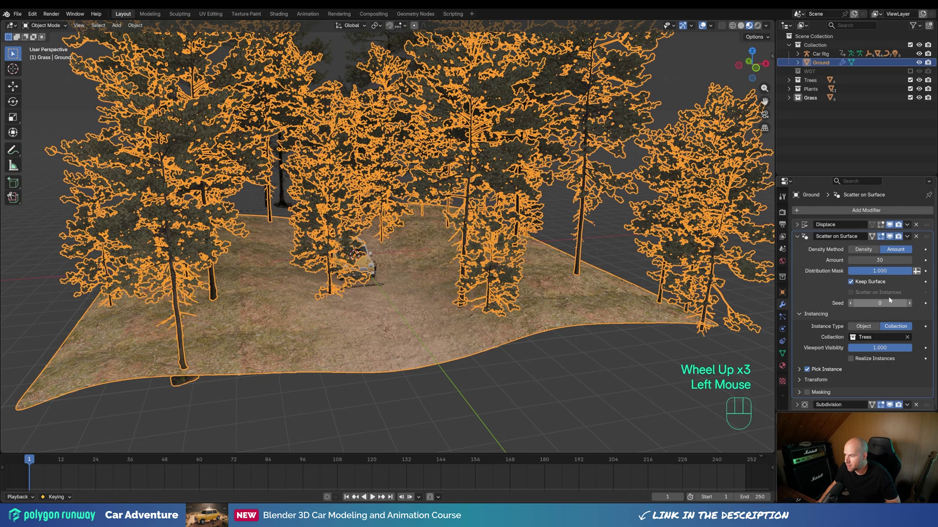
{"action": "left_click", "coordinate": [910, 305]}
{"action": "left_click", "coordinate": [910, 305]}
{"action": "left_click", "coordinate": [909, 306]}
{"action": "left_click", "coordinate": [851, 305]}
{"action": "left_click", "coordinate": [852, 305]}
{"action": "left_click", "coordinate": [852, 305]}
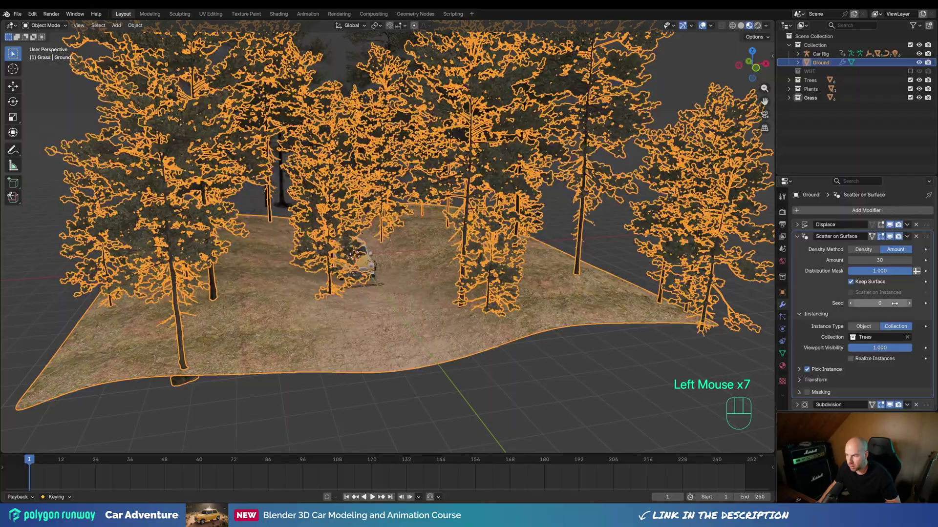
- Add a new vertex group to the Ground mesh and enter Edit Mode to assign road vertices
{"action": "middle_click", "coordinate": [827, 287]}
{"action": "scroll", "scroll_direction": "down", "scroll_amount": 3}
{"action": "middle_click", "coordinate": [481, 273]}
{"action": "scroll", "scroll_direction": "up", "scroll_amount": 3}
{"action": "scroll", "scroll_direction": "down", "scroll_amount": 3}
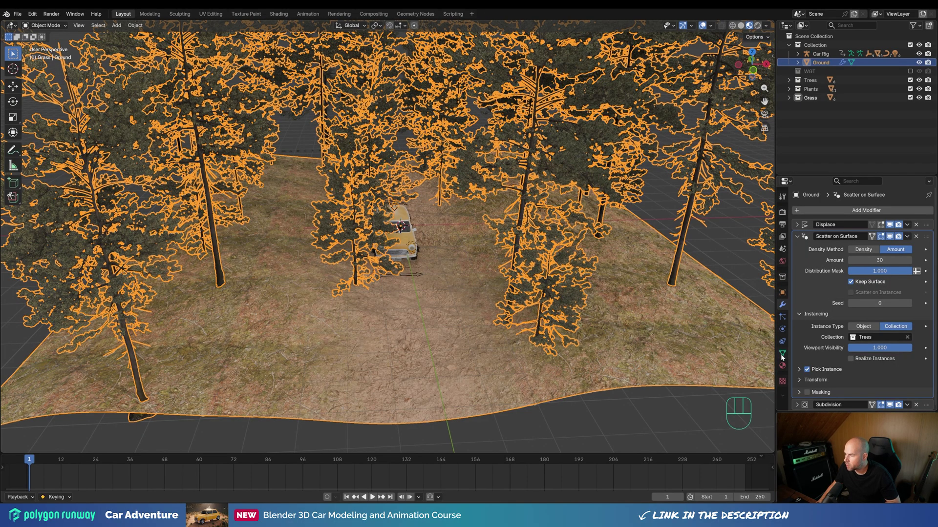
{"action": "left_click", "coordinate": [783, 354]}
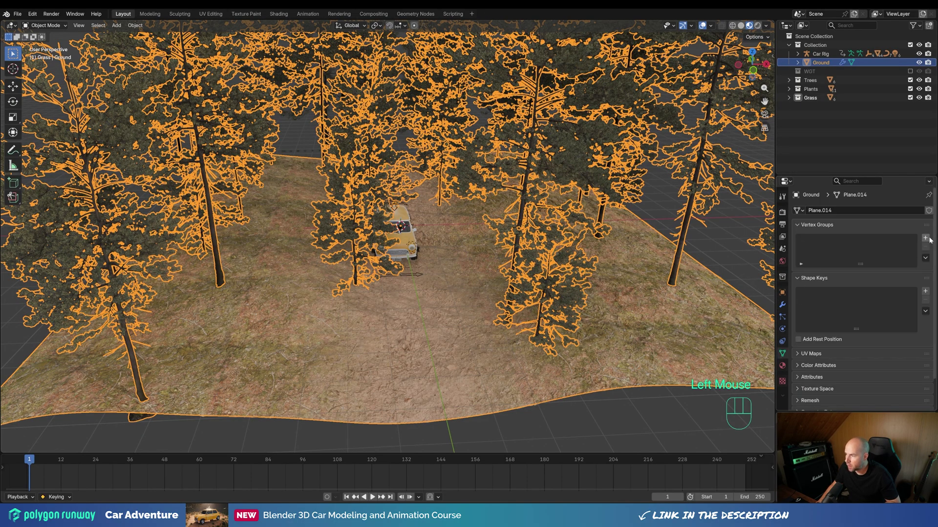
{"action": "left_click", "coordinate": [929, 238]}
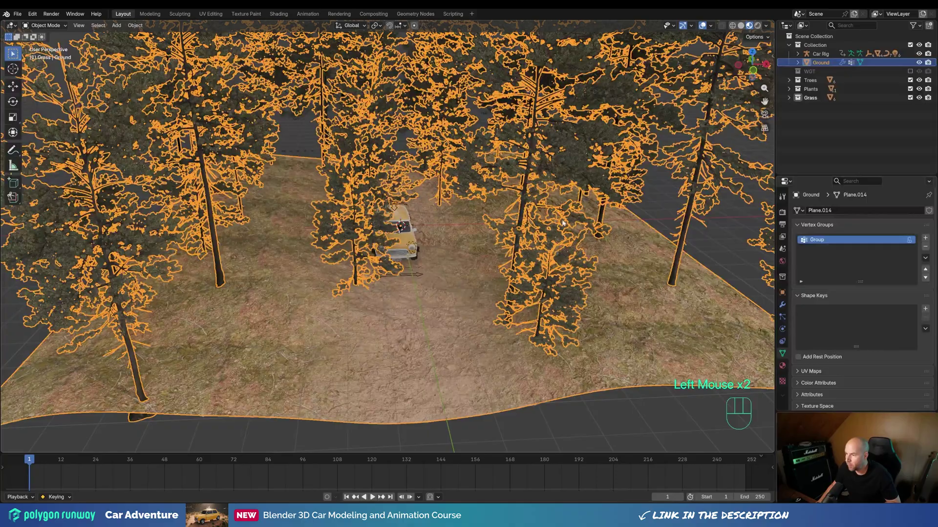
{"action": "key", "text": "Tab"}
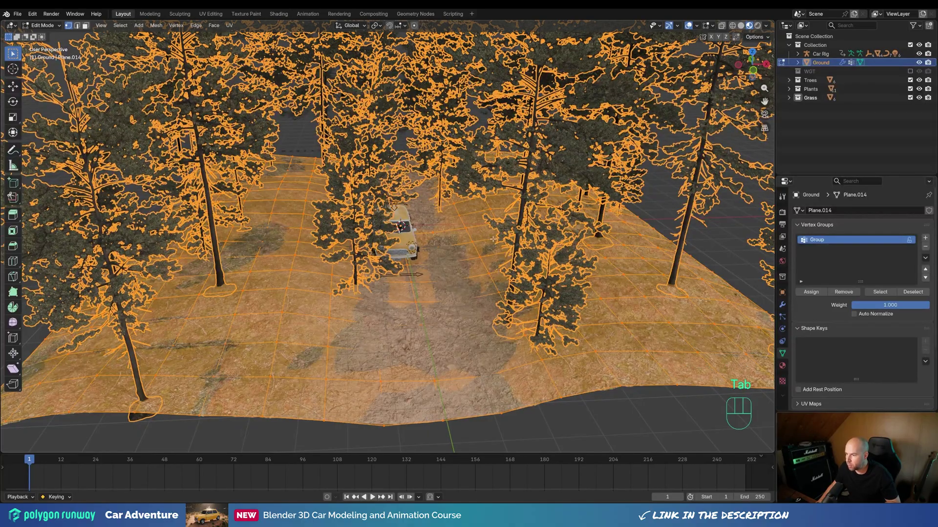
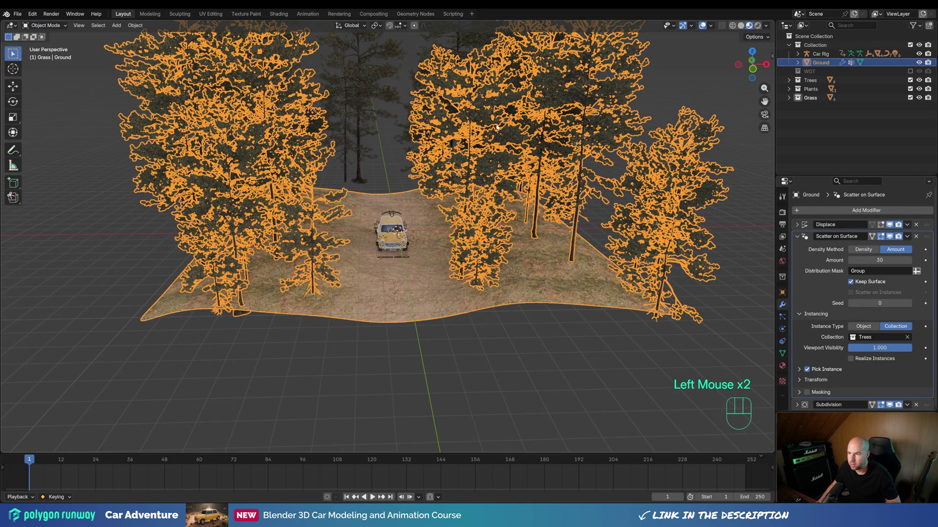
- Orbit and reframe the viewport around the car on the road
{"action": "left_click", "coordinate": [545, 352]}
{"action": "left_click_drag", "start_coordinate": [476, 343], "coordinate": [483, 356]}
{"action": "scroll", "scroll_direction": "down", "scroll_amount": 3}
{"action": "scroll", "scroll_direction": "up", "scroll_amount": 3}
{"action": "left_click_drag", "start_coordinate": [493, 288], "coordinate": [488, 271]}
{"action": "middle_click", "coordinate": [514, 276]}
{"action": "middle_click", "coordinate": [530, 298]}
{"action": "middle_click", "coordinate": [429, 218]}
{"action": "scroll", "scroll_direction": "up", "scroll_amount": 3}
{"action": "scroll", "scroll_direction": "down", "scroll_amount": 3}
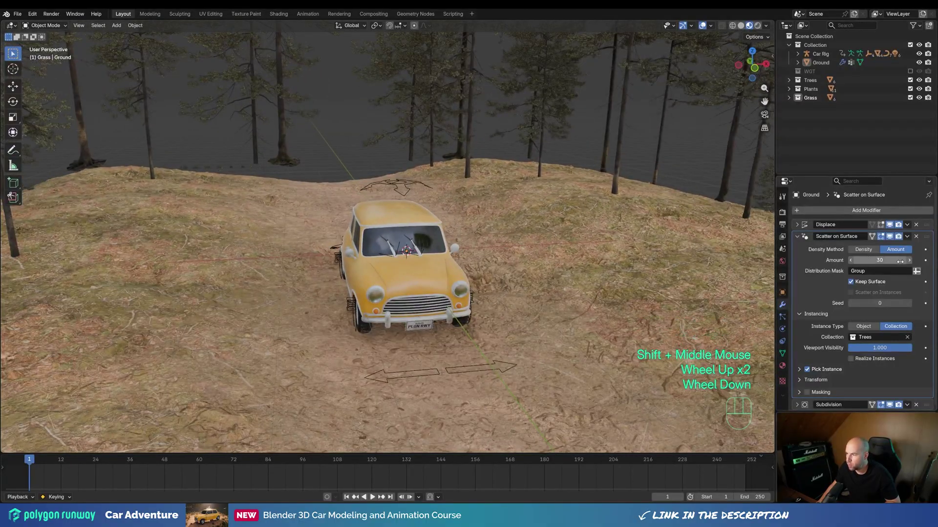
- Raise the Scatter on Surface Amount from 30 toward 45 trees
{"action": "left_click", "coordinate": [913, 262]}
{"action": "left_click", "coordinate": [913, 263]}
{"action": "left_click", "coordinate": [912, 263]}
{"action": "left_click", "coordinate": [913, 263]}
{"action": "left_click", "coordinate": [912, 263]}
{"action": "double_click", "coordinate": [913, 263]}
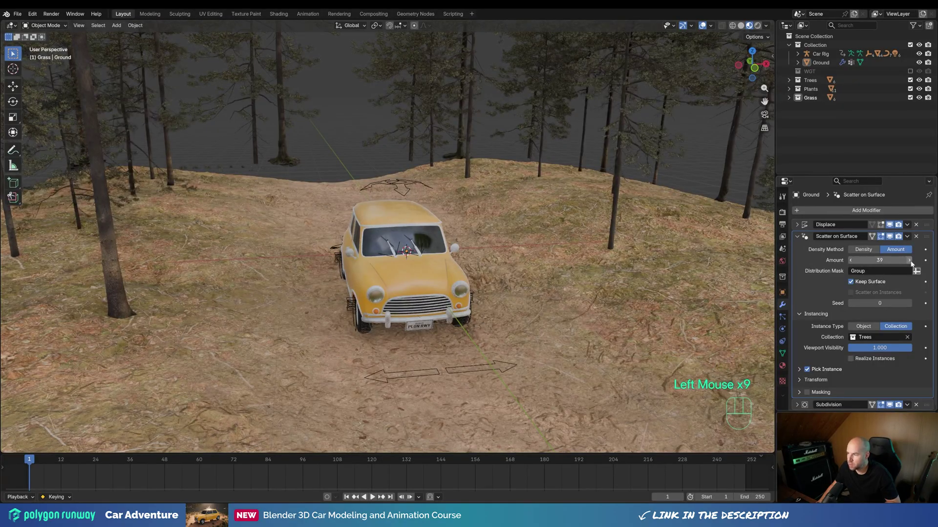
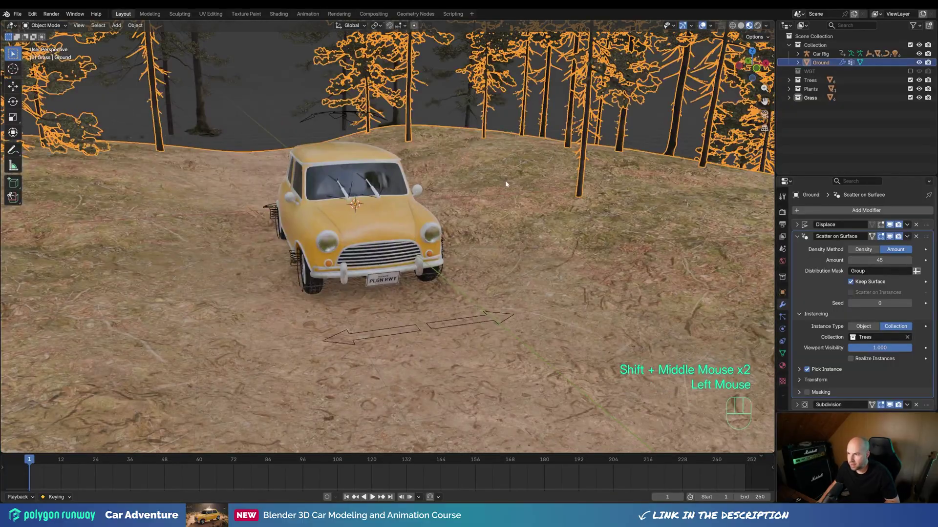
- Add a second Scatter on Surface above Subdivision using Poisson Disk at density 0.1, seed 1
{"action": "left_click", "coordinate": [798, 239]}
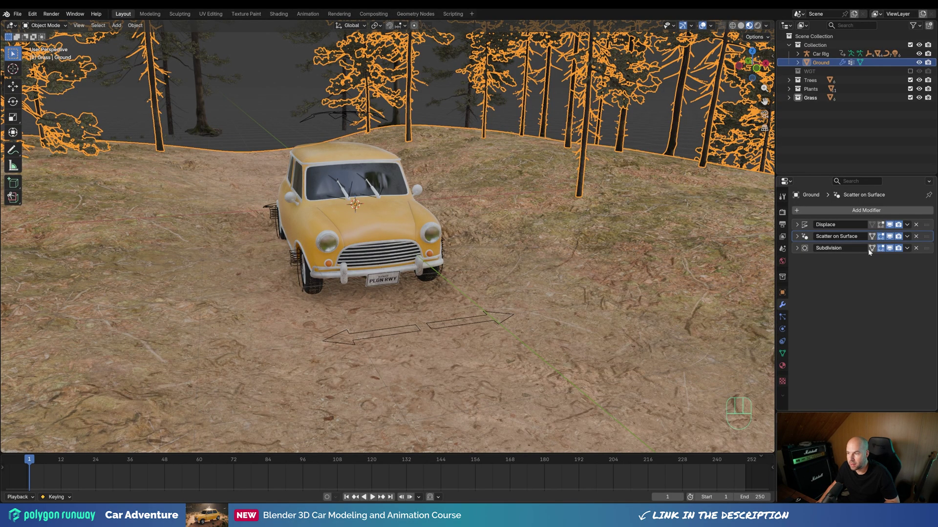
{"action": "left_click_drag", "start_coordinate": [829, 213], "coordinate": [885, 318]}
{"action": "left_click_drag", "start_coordinate": [930, 261], "coordinate": [923, 249]}
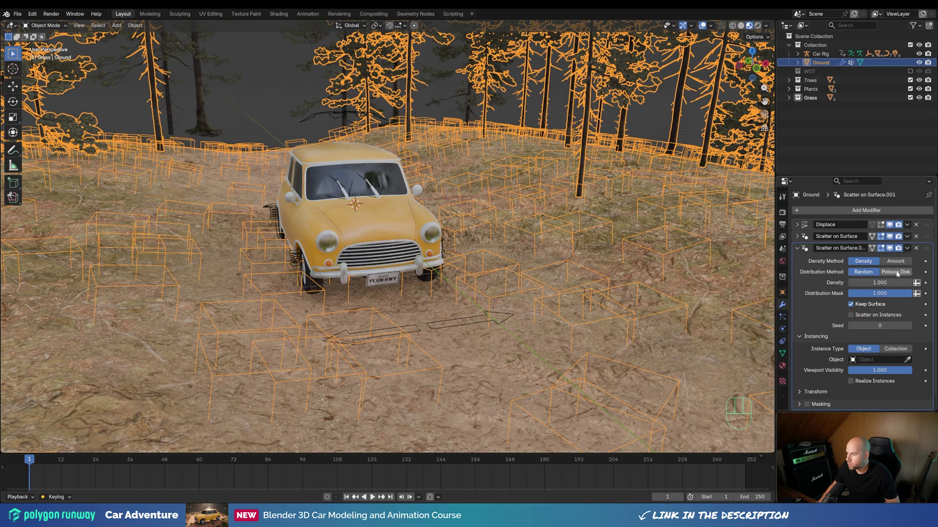
{"action": "left_click", "coordinate": [898, 273]}
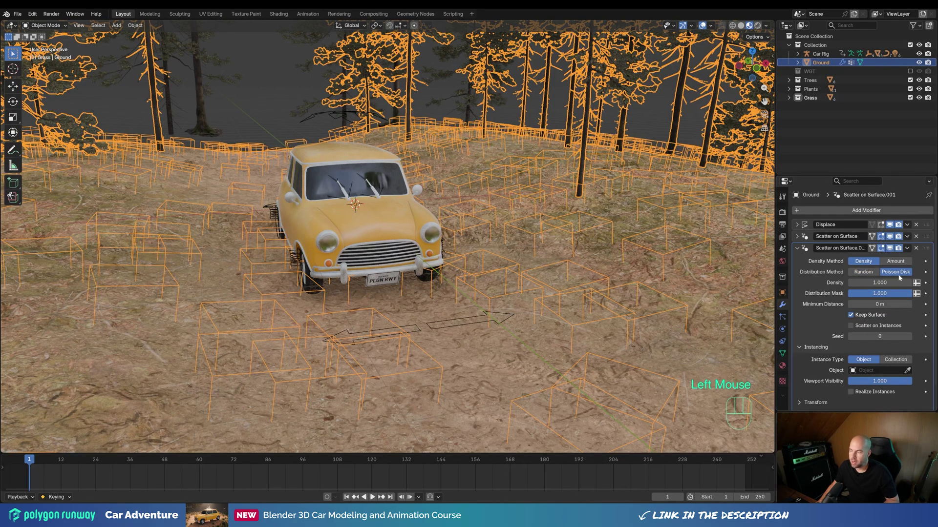
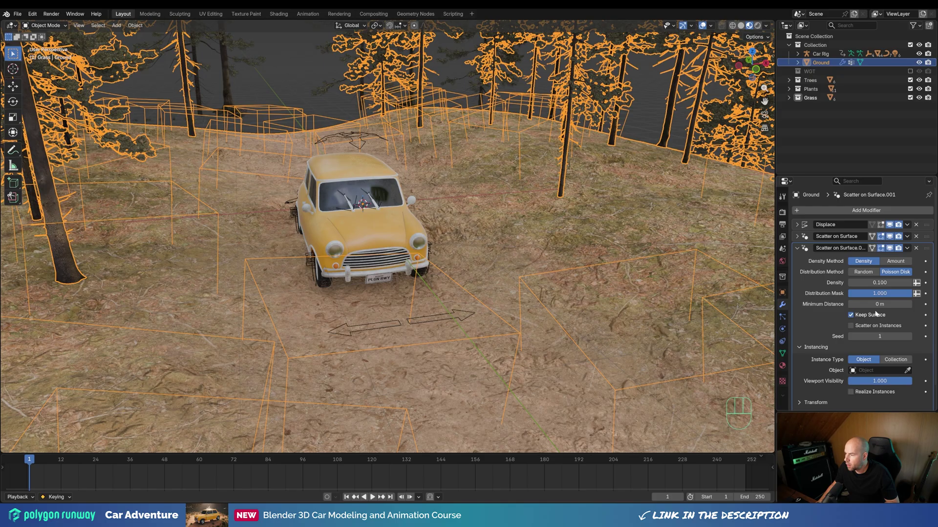
{"action": "scroll", "scroll_direction": "down", "scroll_amount": 3}
- Set the second scatter's Instance Type to Collection and save the file
{"action": "left_click", "coordinate": [899, 337]}
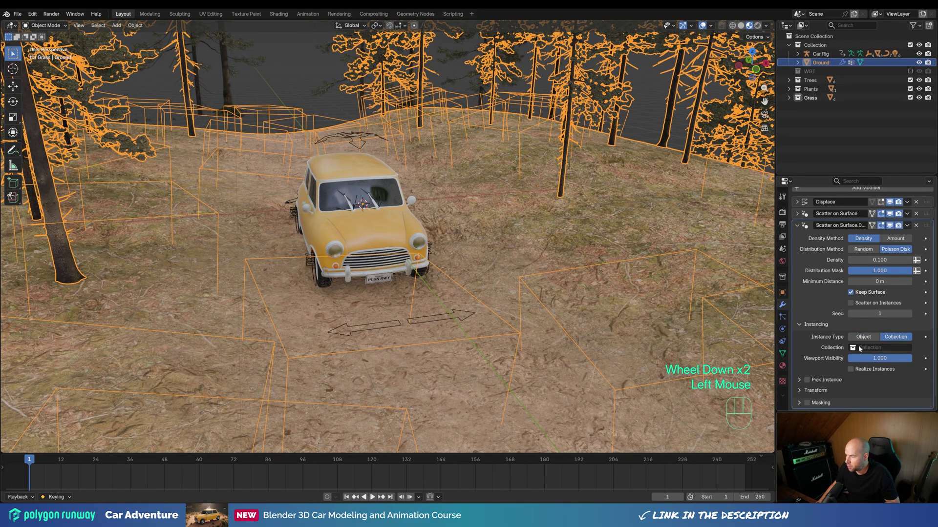
{"action": "key", "text": "ctrl+s"}
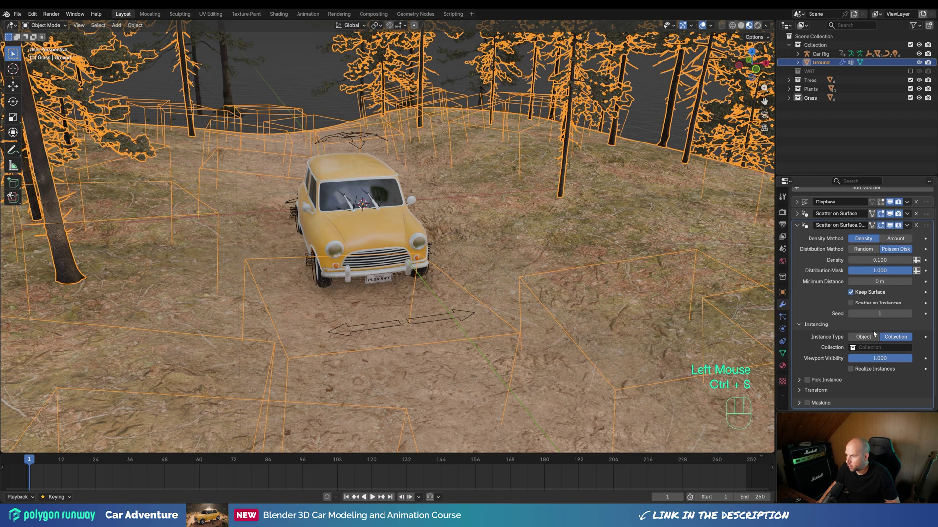
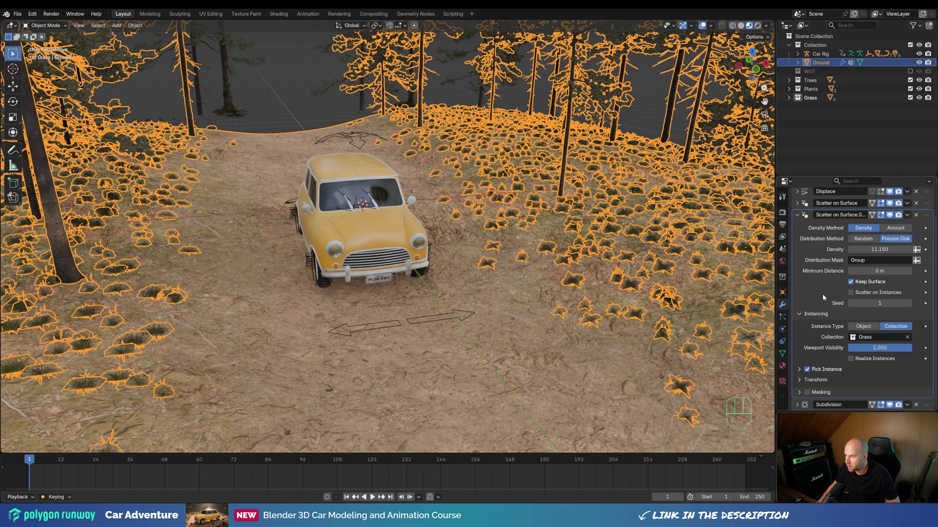
- Align the grass rotation to the ground, review its Randomize settings and raise Density to 30
{"action": "scroll", "scroll_direction": "down", "scroll_amount": 3}
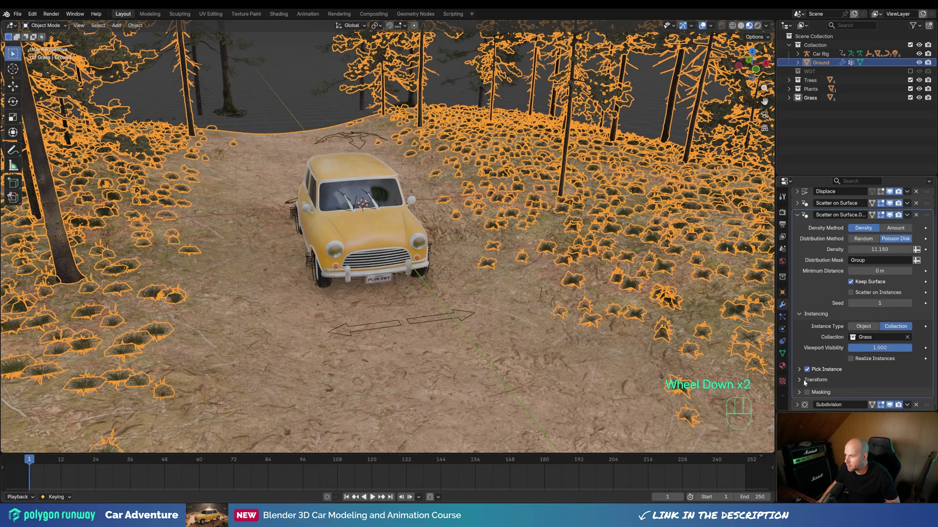
{"action": "left_click", "coordinate": [803, 380]}
{"action": "scroll", "scroll_direction": "down", "scroll_amount": 3}
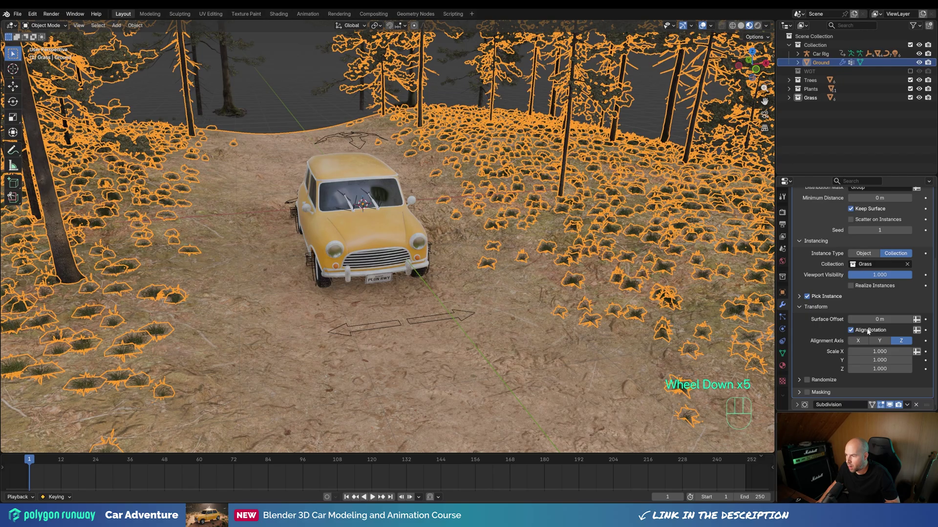
{"action": "double_click", "coordinate": [853, 333]}
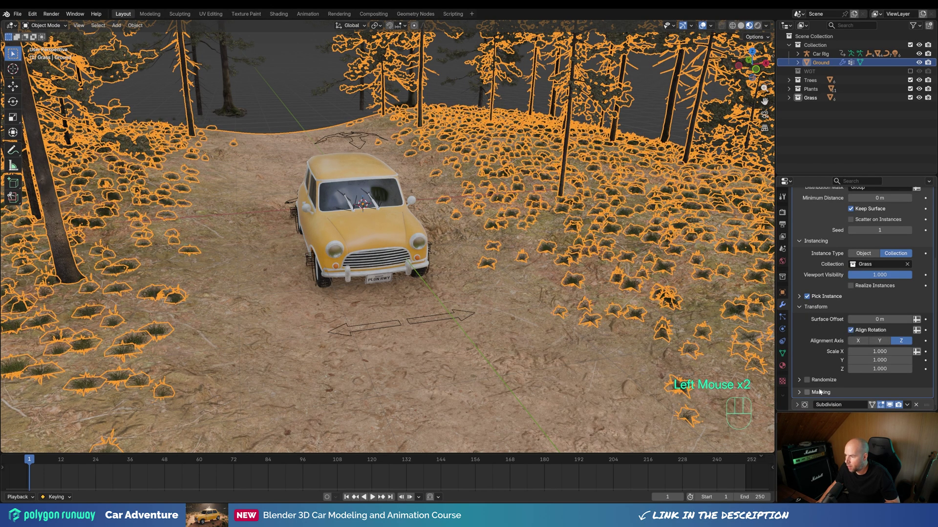
{"action": "left_click", "coordinate": [800, 380]}
{"action": "left_click", "coordinate": [819, 376]}
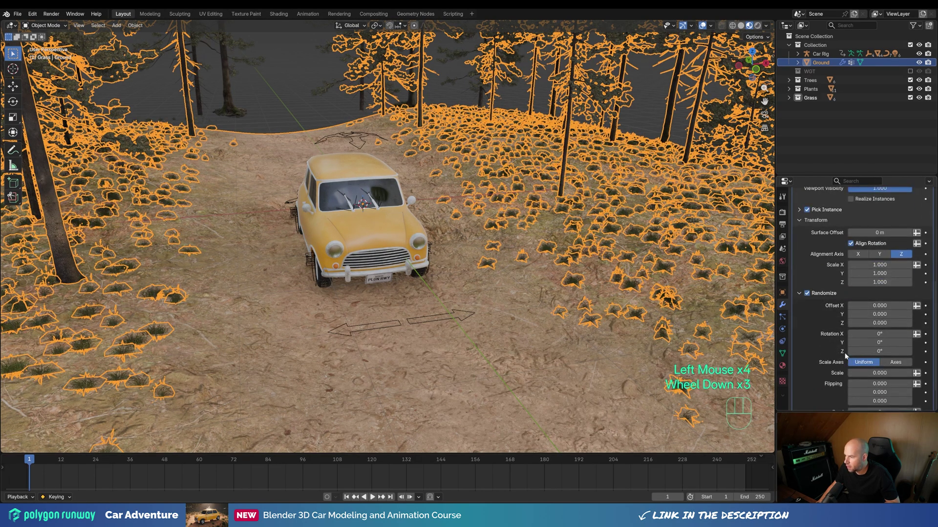
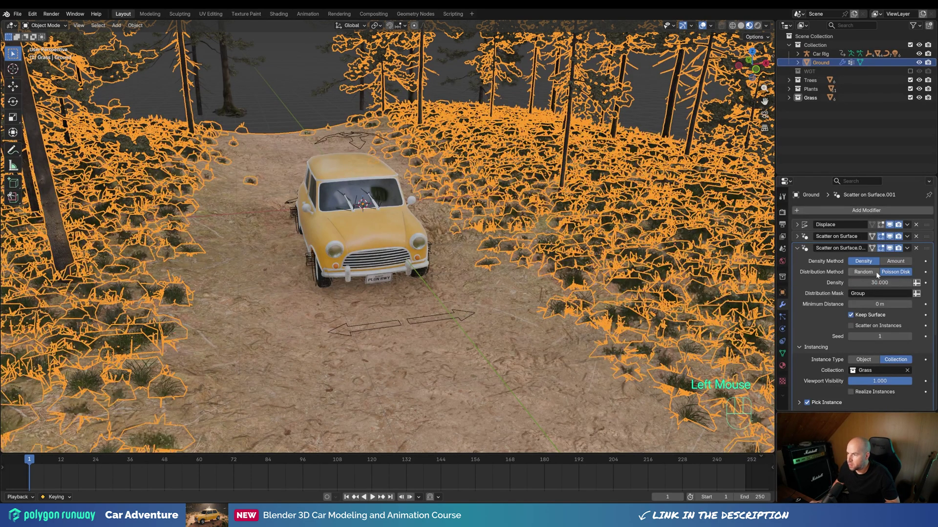
{"action": "left_click", "coordinate": [640, 118]}
- Orbit in close to the roadside to inspect the thicker grass beside the car
{"action": "middle_click", "coordinate": [561, 184]}
{"action": "left_click_drag", "start_coordinate": [526, 196], "coordinate": [531, 201]}
{"action": "scroll", "scroll_direction": "up", "scroll_amount": 3}
{"action": "left_click_drag", "start_coordinate": [527, 199], "coordinate": [537, 196]}
{"action": "middle_click", "coordinate": [541, 204]}
{"action": "scroll", "scroll_direction": "down", "scroll_amount": 3}
{"action": "middle_click", "coordinate": [529, 200]}
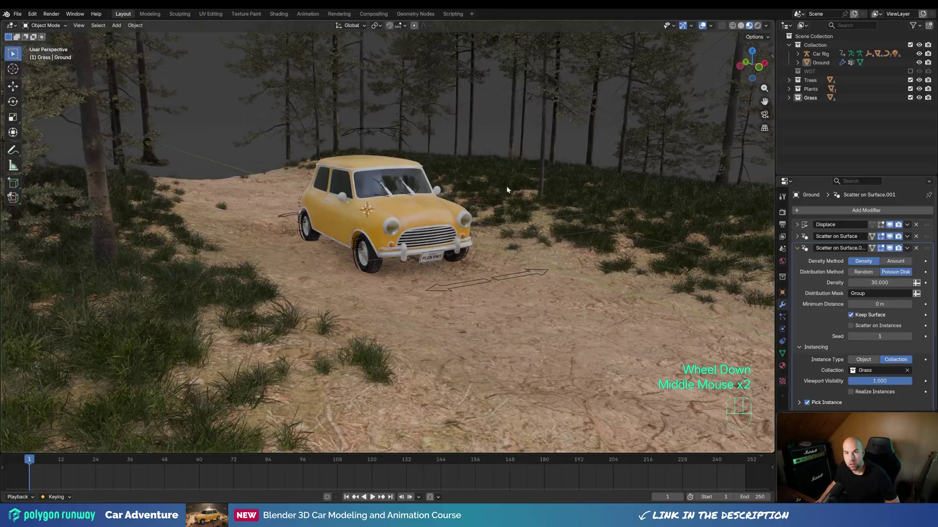
- Duplicate the grass scatter above Subdivision and switch it to the Plants collection at density 10, seed 2
{"action": "left_click", "coordinate": [798, 253]}
{"action": "left_click_drag", "start_coordinate": [913, 251], "coordinate": [882, 269]}
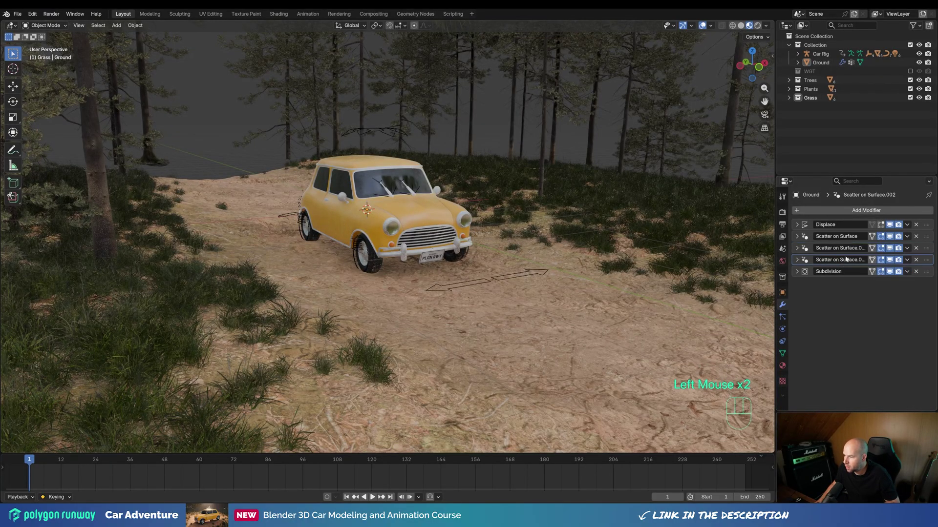
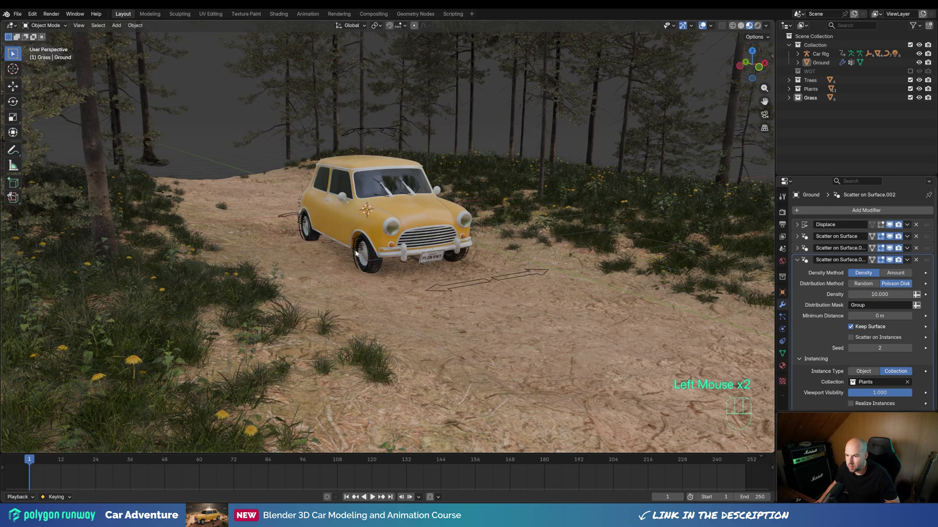
- Orbit low along the road and back toward the car to check the dandelions among the grass
{"action": "left_click_drag", "start_coordinate": [571, 255], "coordinate": [591, 262]}
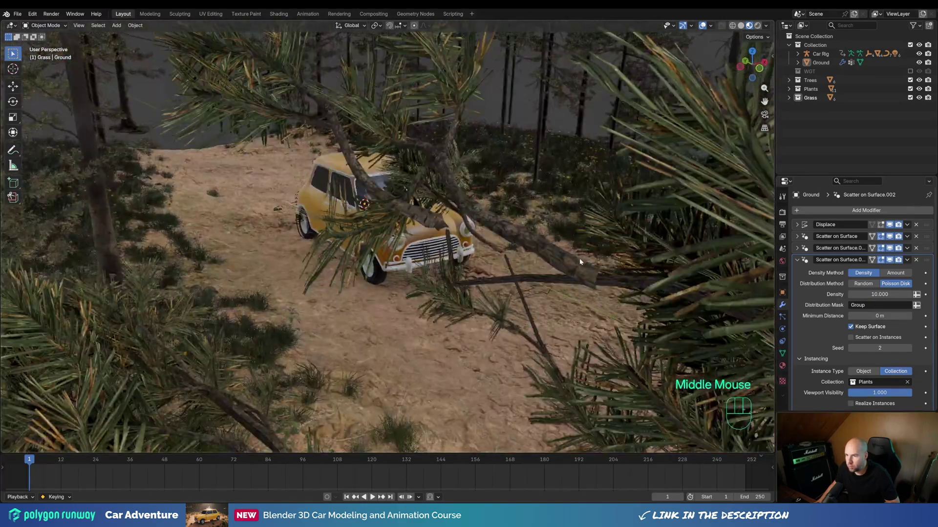
{"action": "scroll", "scroll_direction": "up", "scroll_amount": 3}
{"action": "middle_click", "coordinate": [559, 254]}
{"action": "scroll", "scroll_direction": "down", "scroll_amount": 3}
{"action": "middle_click", "coordinate": [542, 247]}
{"action": "middle_click", "coordinate": [552, 250]}
{"action": "scroll", "scroll_direction": "down", "scroll_amount": 3}
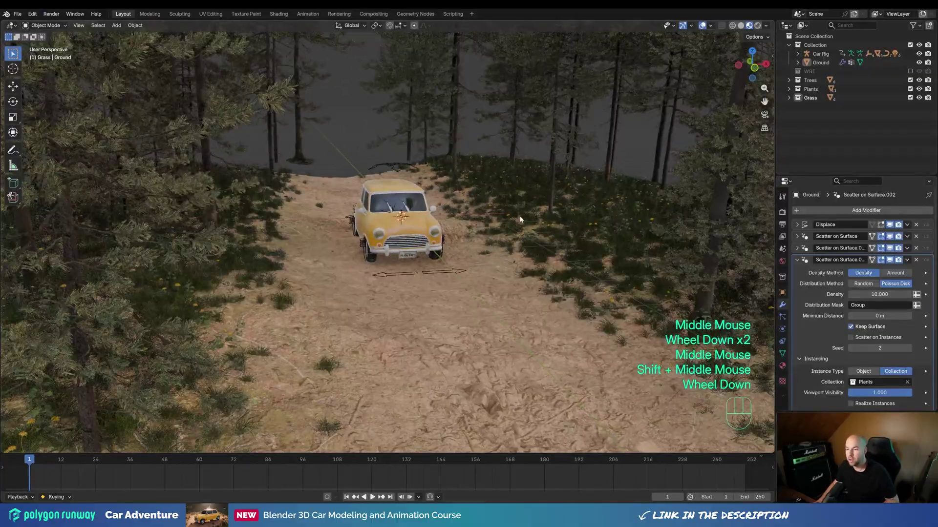
{"action": "middle_click", "coordinate": [577, 232]}
{"action": "middle_click", "coordinate": [582, 237]}
{"action": "scroll", "scroll_direction": "up", "scroll_amount": 3}
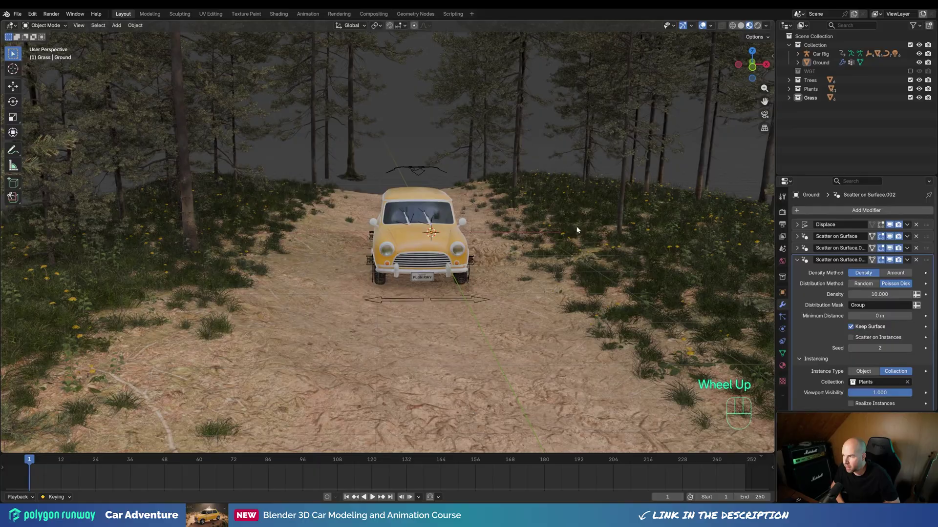